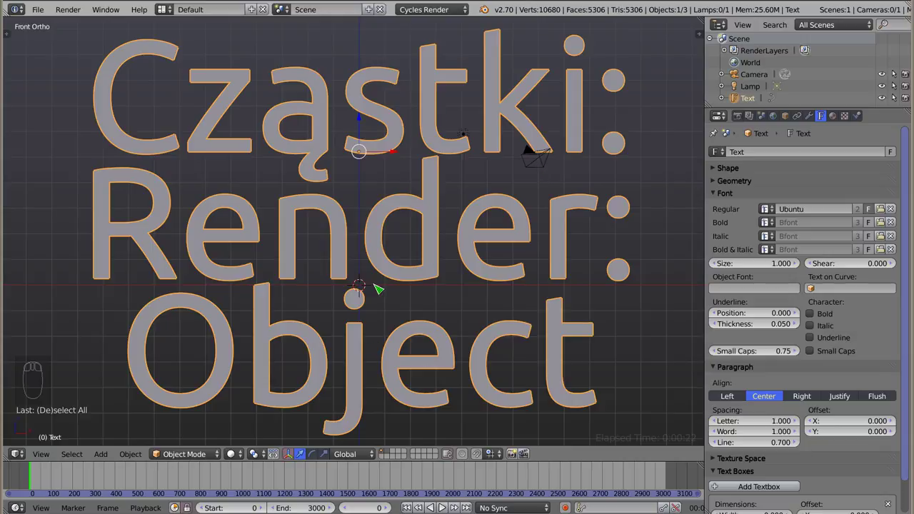
Step: Delete the title text object and add a mesh plane to the scene
{"action": "key", "text": "x"}
{"action": "key", "text": "shift+a"}
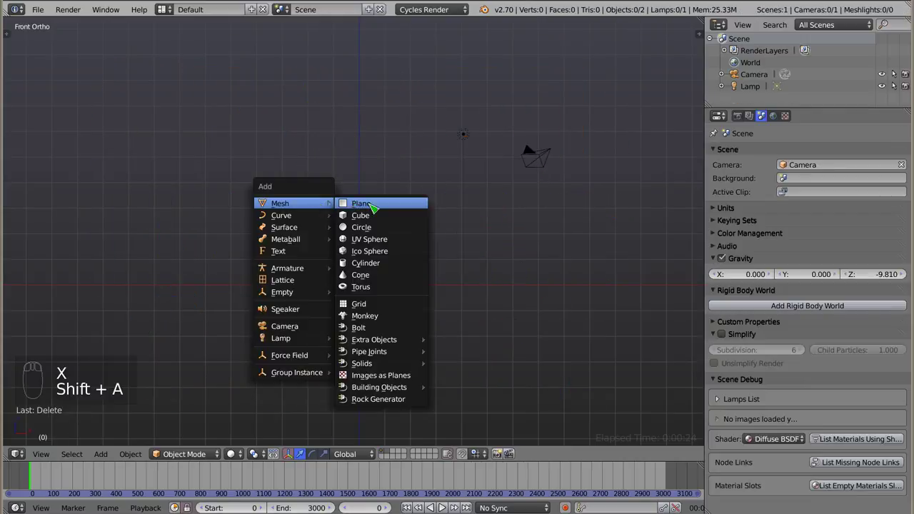
{"action": "left_click", "coordinate": [362, 266]}
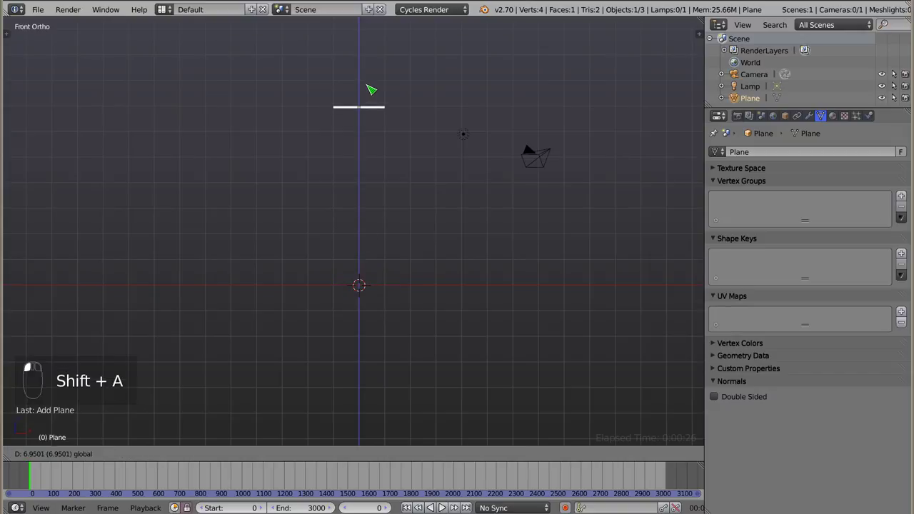
{"action": "left_click_drag", "start_coordinate": [862, 120], "coordinate": [817, 232]}
Step: Give the plane a particle system and play the animation to watch particles fall
{"action": "left_click", "coordinate": [819, 231]}
{"action": "key", "text": "0"}
{"action": "key", "text": "alt+a"}
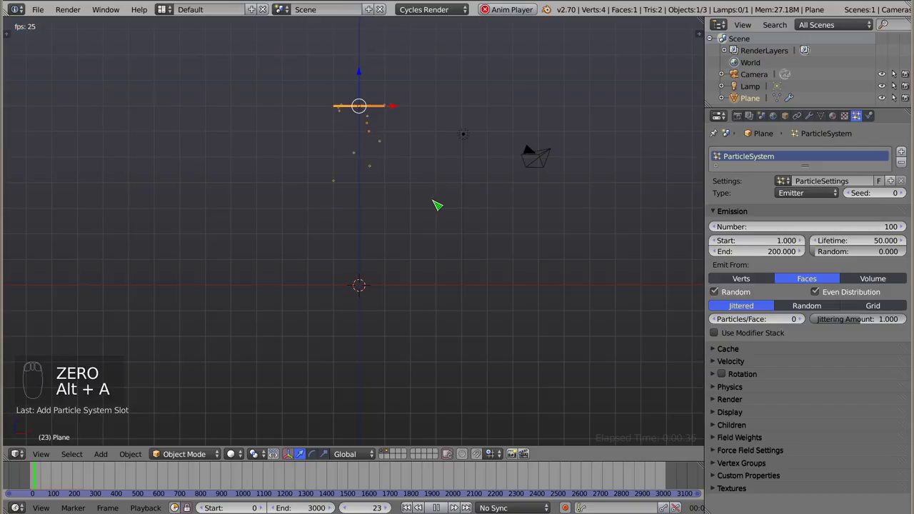
Step: Stop playback, collapse the particle panels and set the particles' Render type to Object
{"action": "key", "text": "alt+a"}
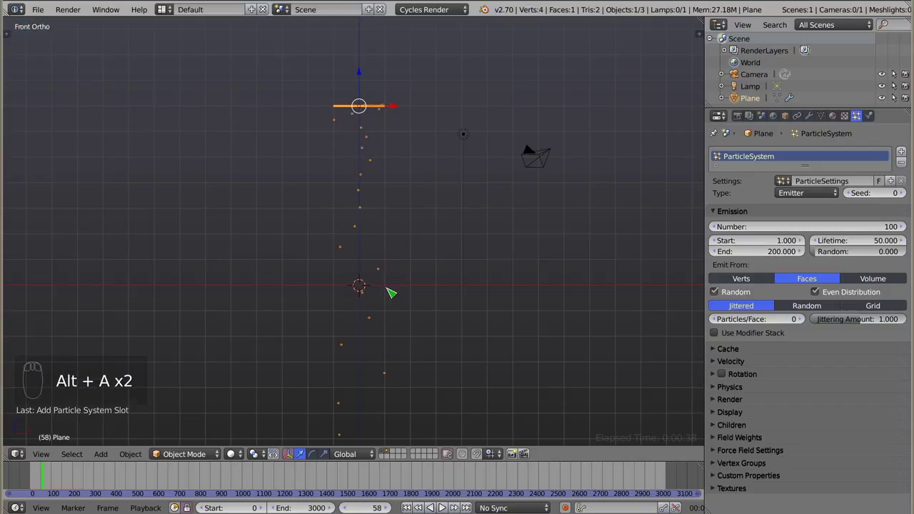
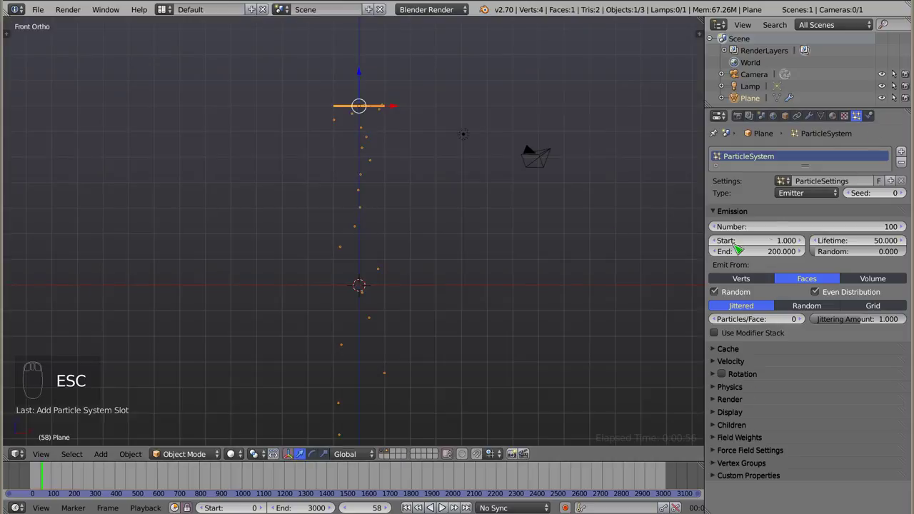
{"action": "key", "text": "a"}
{"action": "left_click", "coordinate": [720, 277]}
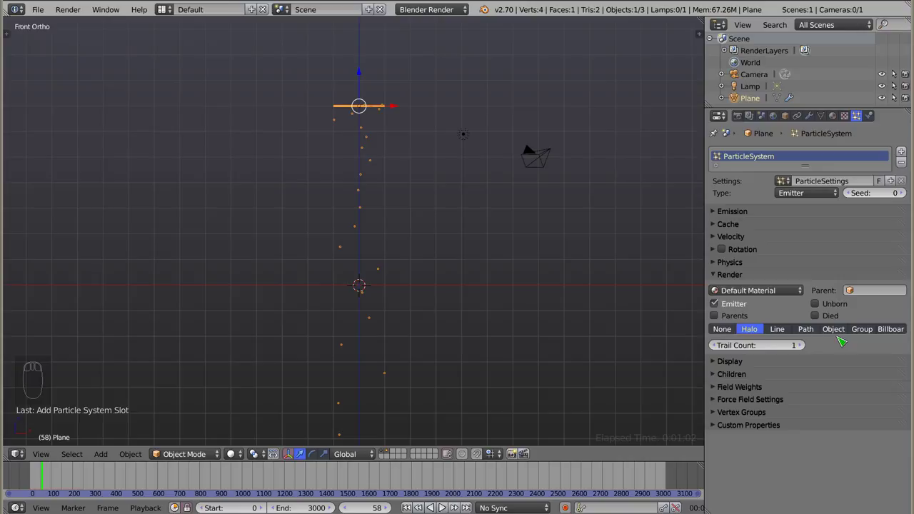
{"action": "left_click", "coordinate": [842, 335]}
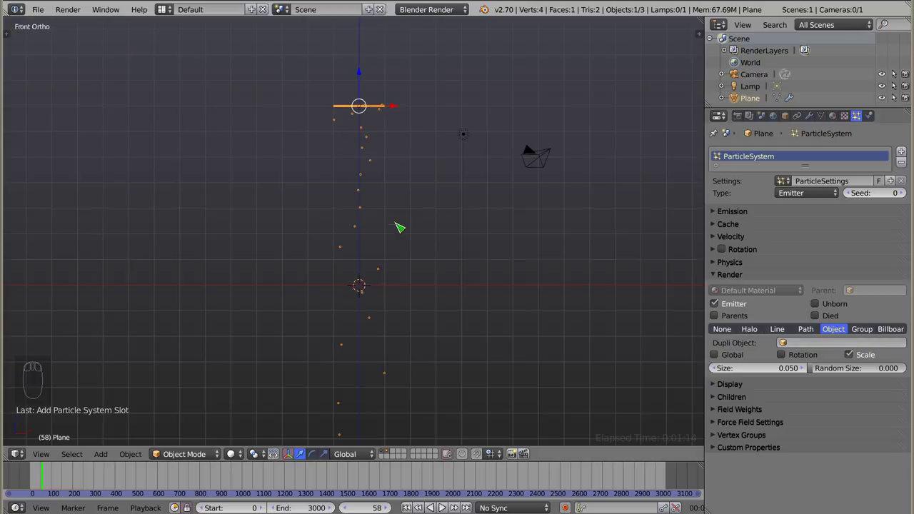
Step: Add a cube right of the emitter and set the plane's Dupli Object to Cube
{"action": "key", "text": "shift+a"}
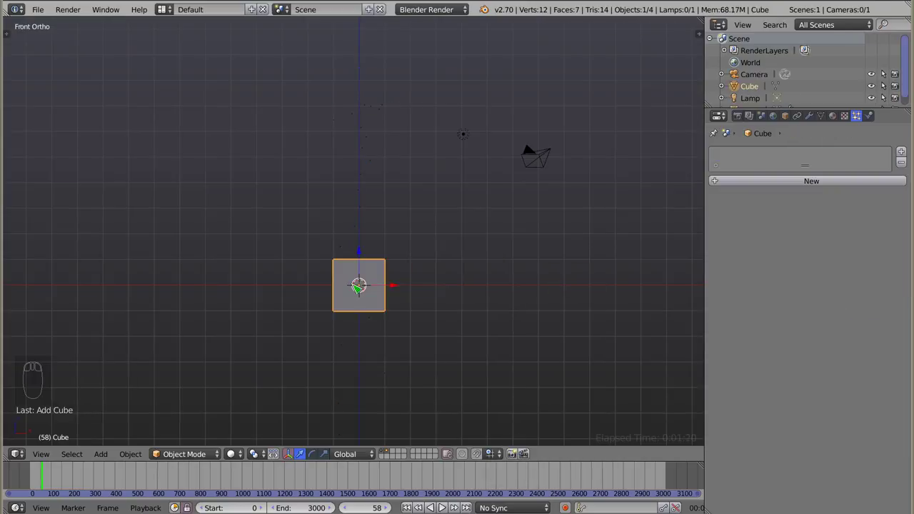
{"action": "left_click", "coordinate": [396, 286]}
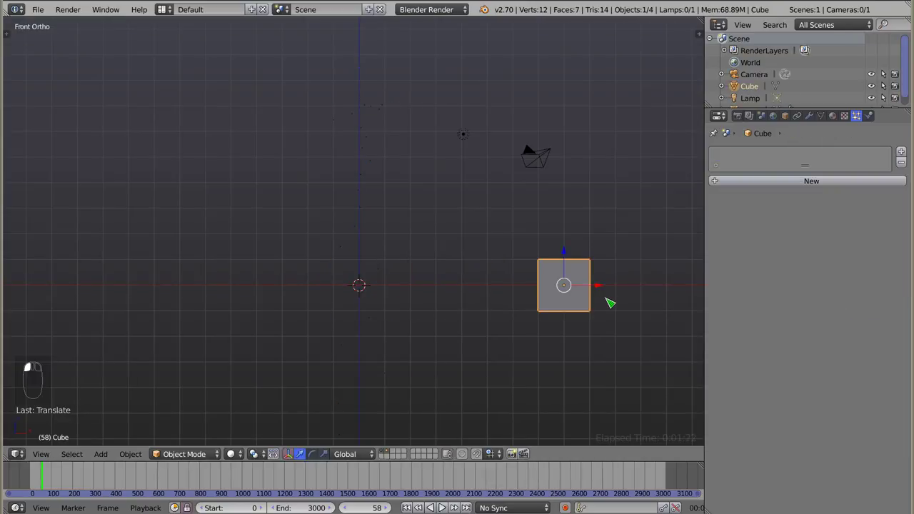
{"action": "right_click", "coordinate": [365, 114]}
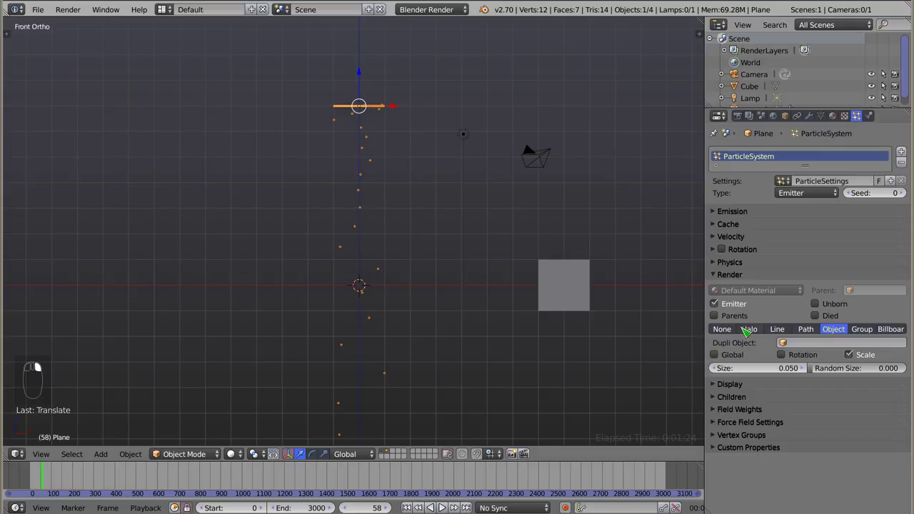
{"action": "left_click", "coordinate": [794, 349]}
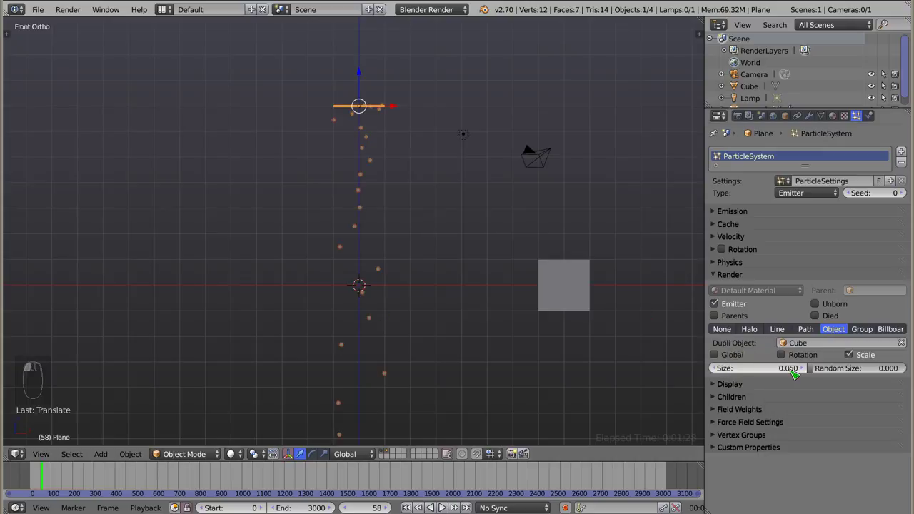
Step: Zoom and shift the view to inspect the cube particles above the plane
{"action": "scroll", "scroll_direction": "up", "scroll_amount": 3}
{"action": "left_click_drag", "start_coordinate": [361, 262], "coordinate": [385, 252]}
{"action": "scroll", "scroll_direction": "up", "scroll_amount": 3}
{"action": "scroll", "scroll_direction": "up", "scroll_amount": 3}
{"action": "scroll", "scroll_direction": "down", "scroll_amount": 3}
{"action": "scroll", "scroll_direction": "up", "scroll_amount": 3}
{"action": "key", "text": "shift+a"}
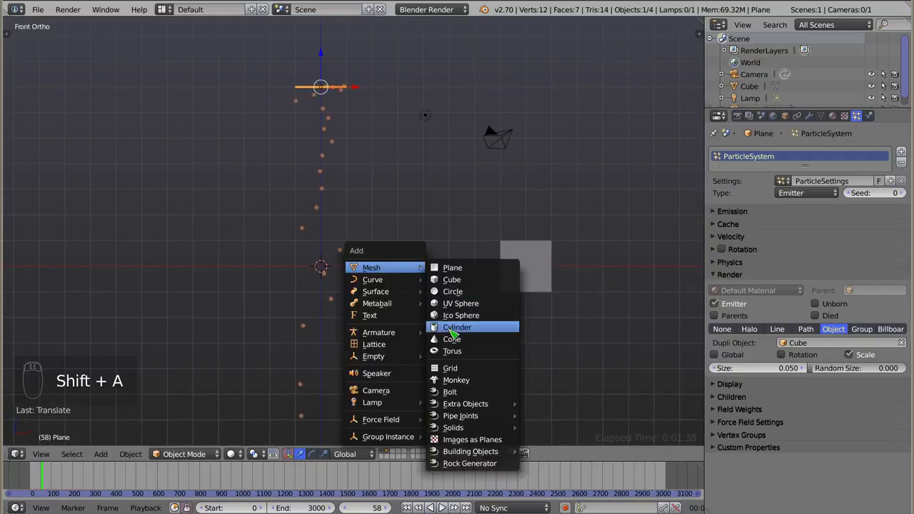
Step: Add a torus and a cone, select the plane and open its Dupli Object list for Torus
{"action": "key", "text": "g"}
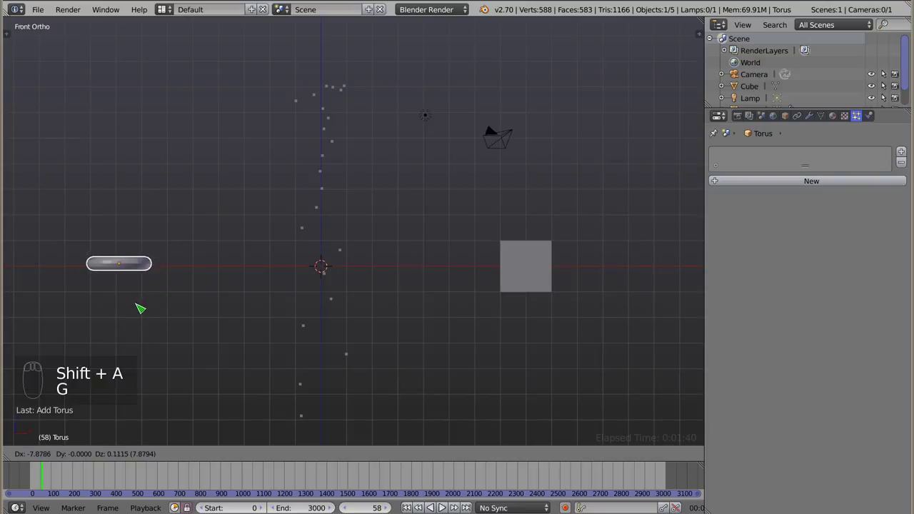
{"action": "key", "text": "shift+a"}
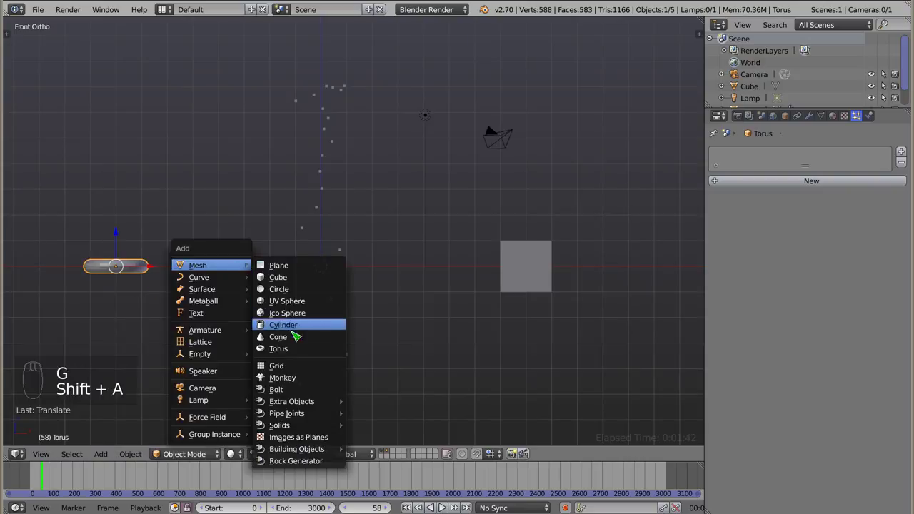
{"action": "key", "text": "g"}
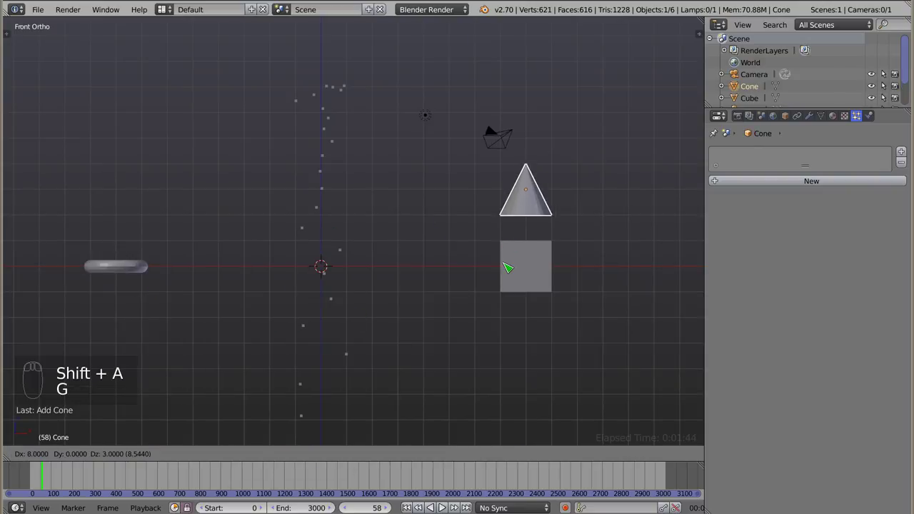
{"action": "right_click", "coordinate": [339, 95]}
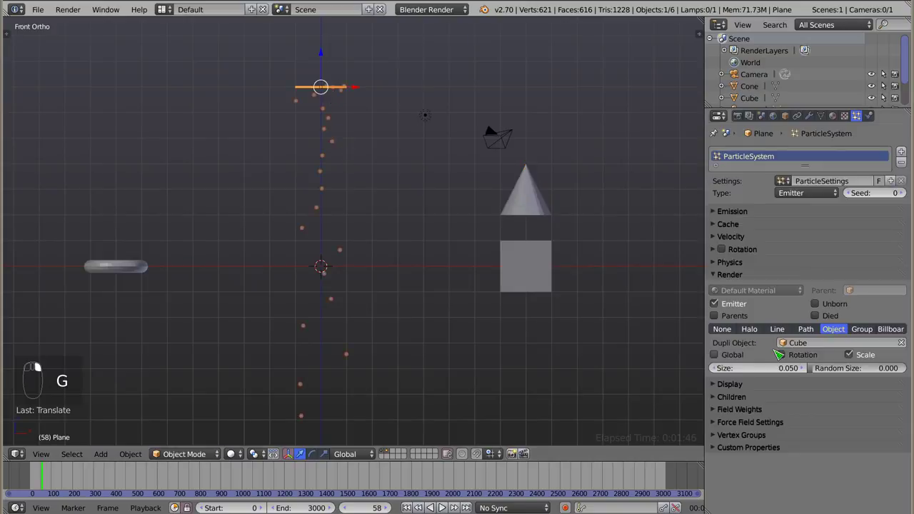
{"action": "left_click", "coordinate": [791, 347]}
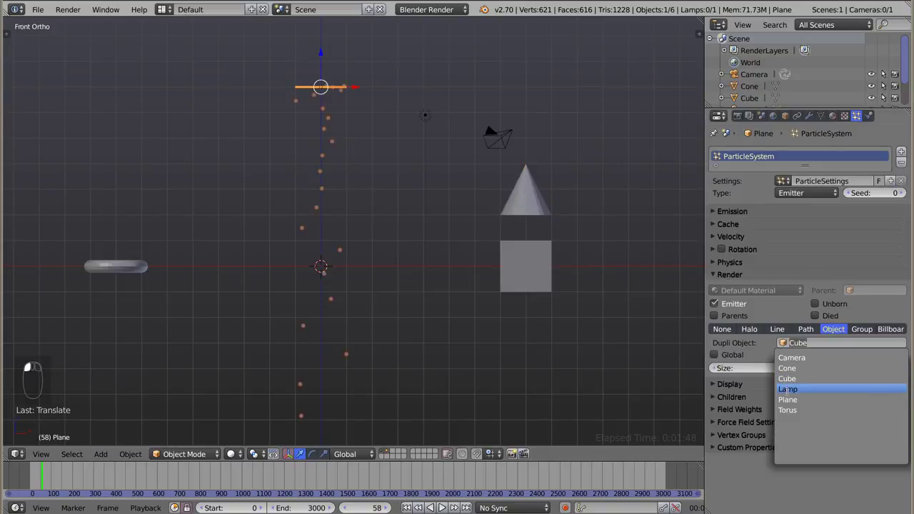
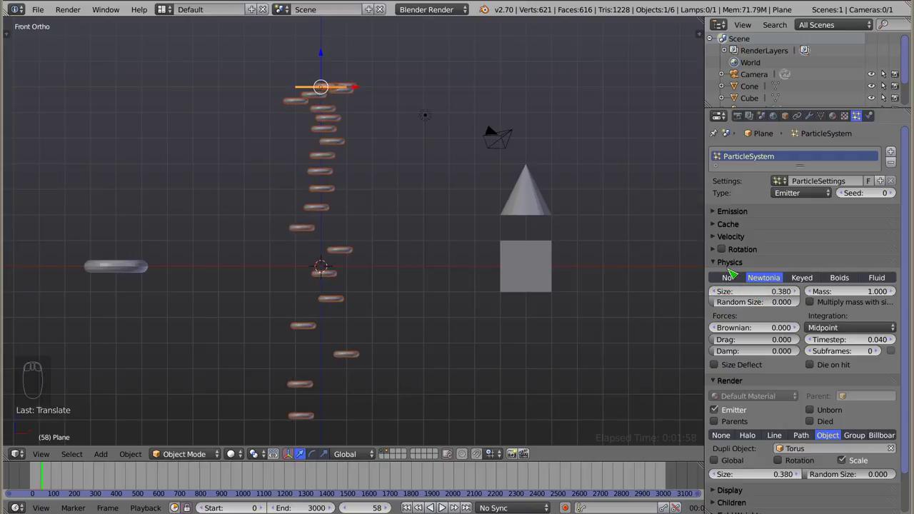
Step: Collapse Physics and raise the particle Size to 1.0 for full-size tori
{"action": "left_click", "coordinate": [718, 266]}
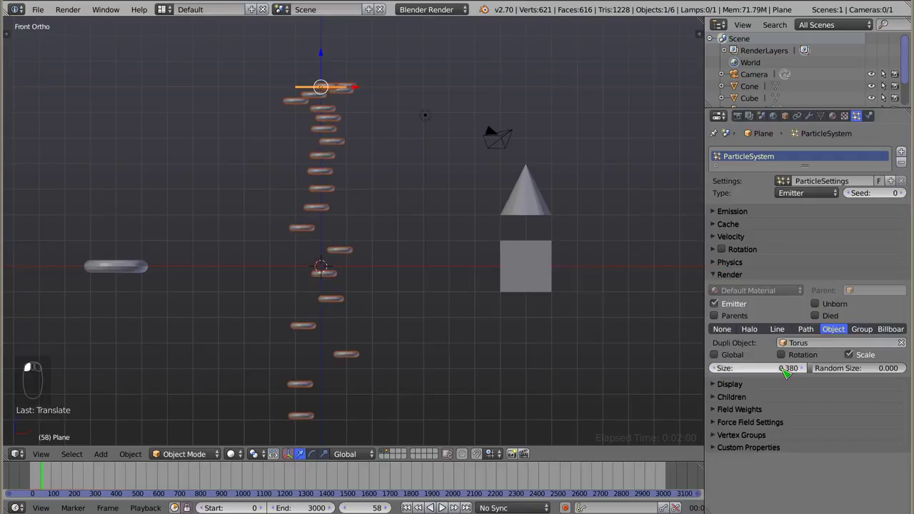
{"action": "left_click", "coordinate": [761, 377]}
{"action": "left_click", "coordinate": [771, 374]}
{"action": "left_click_drag", "start_coordinate": [450, 244], "coordinate": [769, 360]}
{"action": "middle_click", "coordinate": [769, 360]}
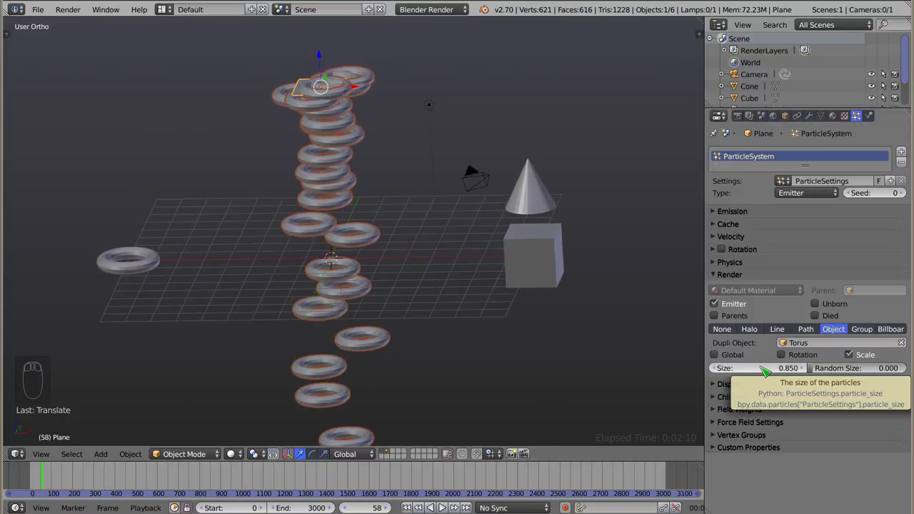
{"action": "left_click", "coordinate": [761, 368]}
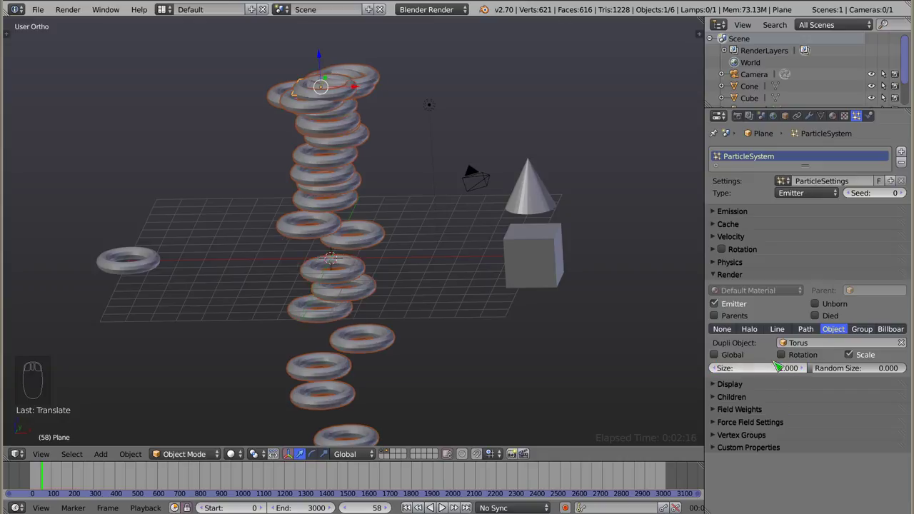
Step: Select the original torus in the viewport
{"action": "right_click", "coordinate": [156, 270]}
{"action": "left_click", "coordinate": [166, 263]}
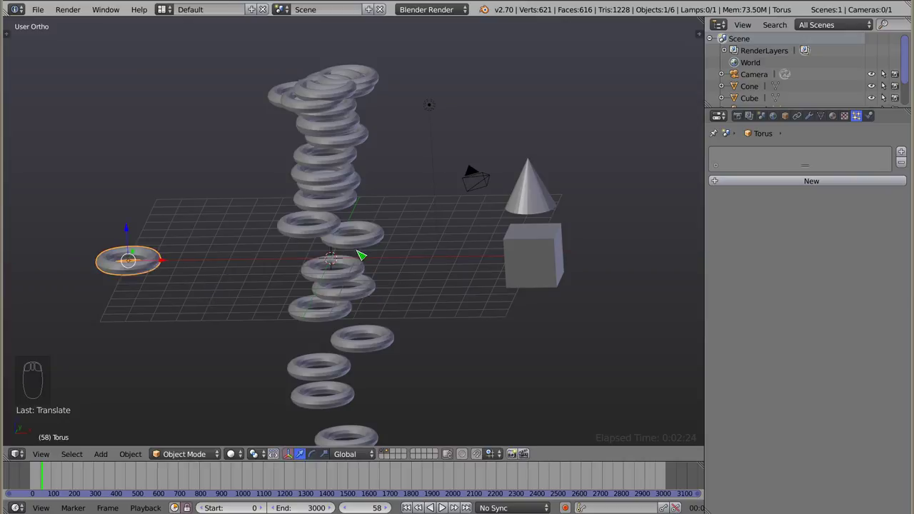
{"action": "right_click", "coordinate": [342, 246]}
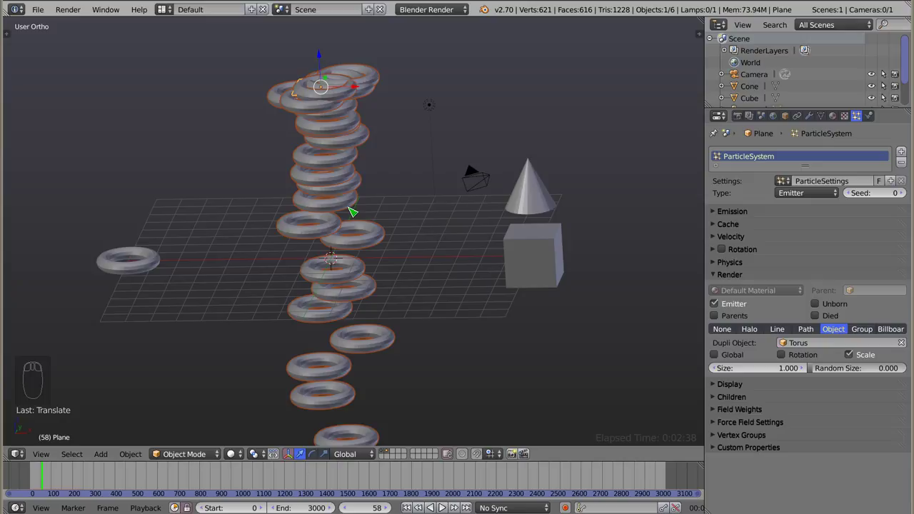
{"action": "left_click_drag", "start_coordinate": [344, 176], "coordinate": [349, 151]}
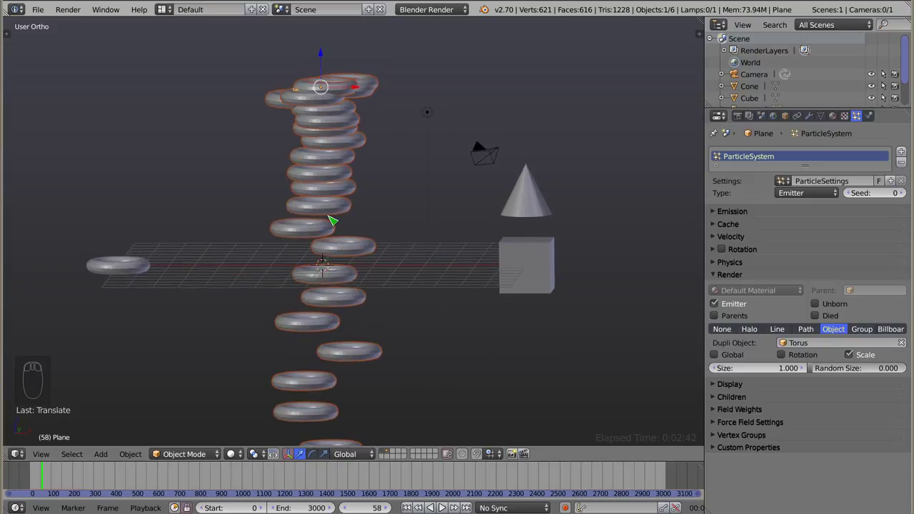
Step: Raise the particle Random Size to 1.000 so the emitted tori vary in size
{"action": "left_click_drag", "start_coordinate": [311, 221], "coordinate": [130, 267]}
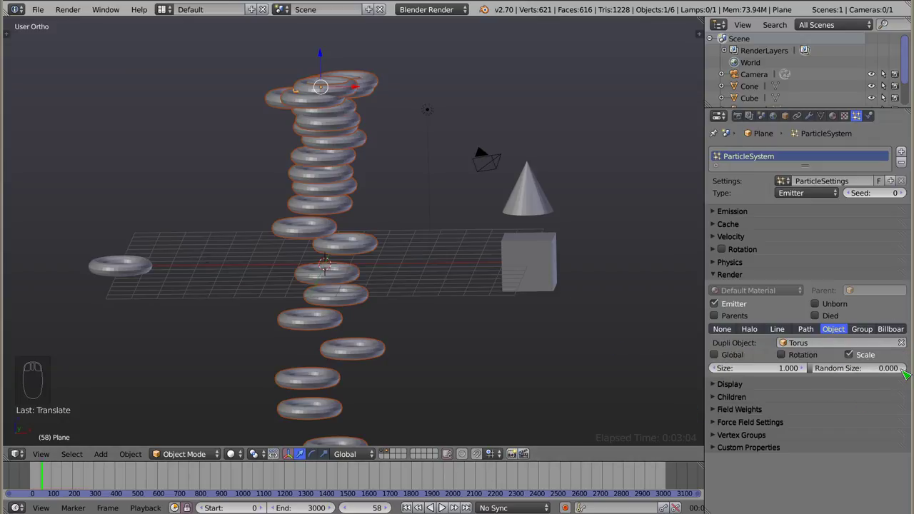
{"action": "left_click", "coordinate": [768, 374]}
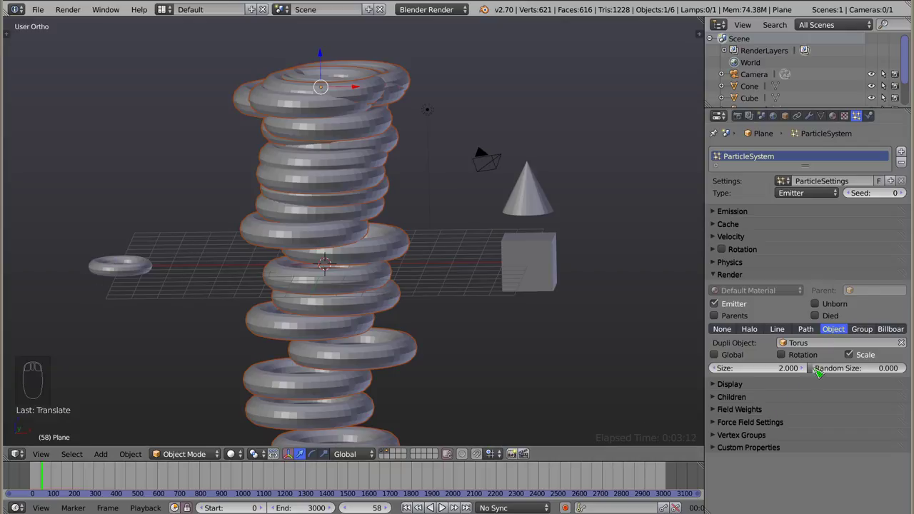
{"action": "left_click", "coordinate": [822, 371]}
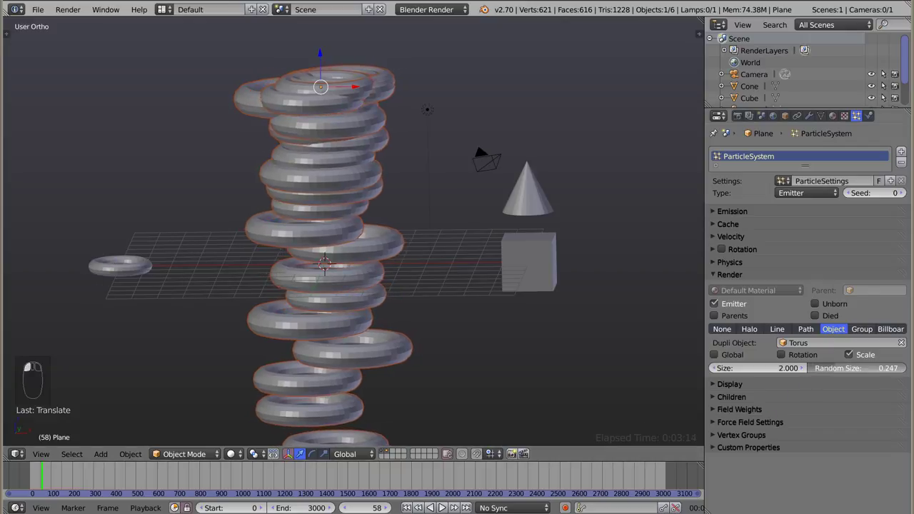
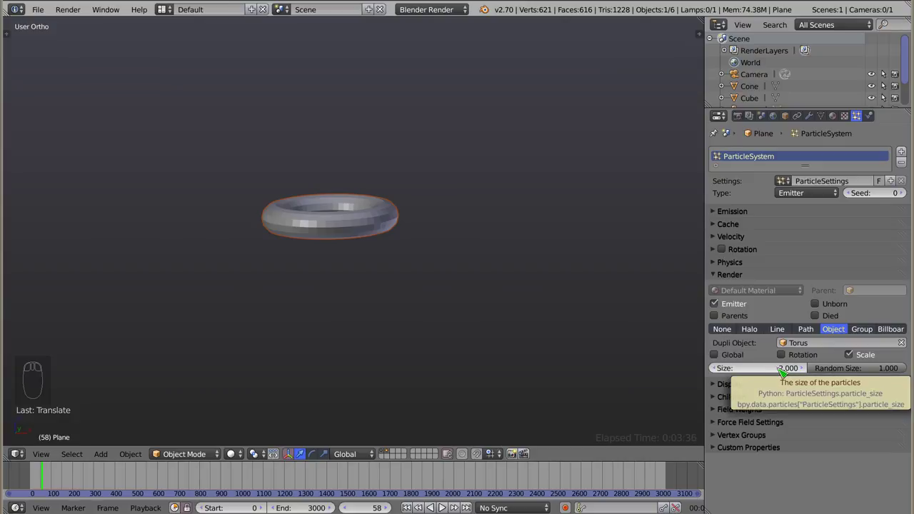
{"action": "left_click", "coordinate": [785, 375]}
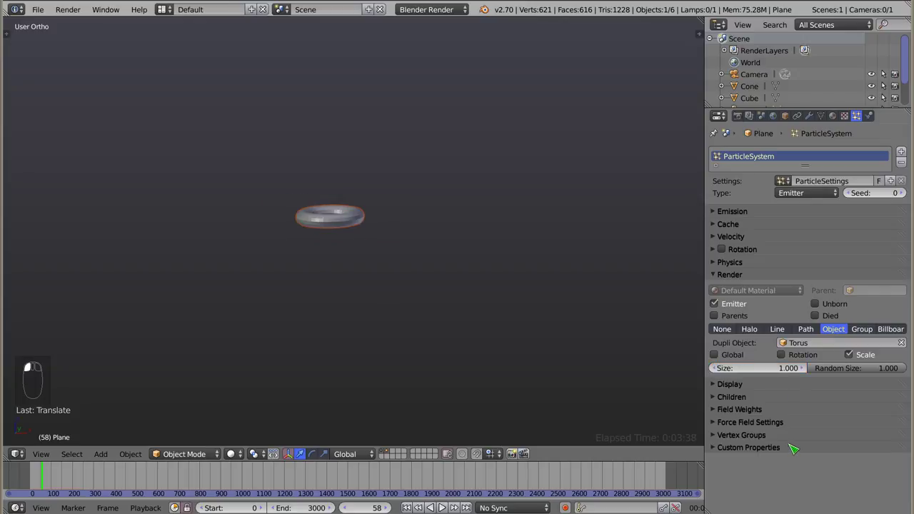
{"action": "left_click", "coordinate": [783, 374]}
{"action": "left_click_drag", "start_coordinate": [354, 287], "coordinate": [790, 347]}
Step: Set Dupli Object to Cone, zero Random Size and uncheck Scale for uniform cones
{"action": "left_click", "coordinate": [790, 347]}
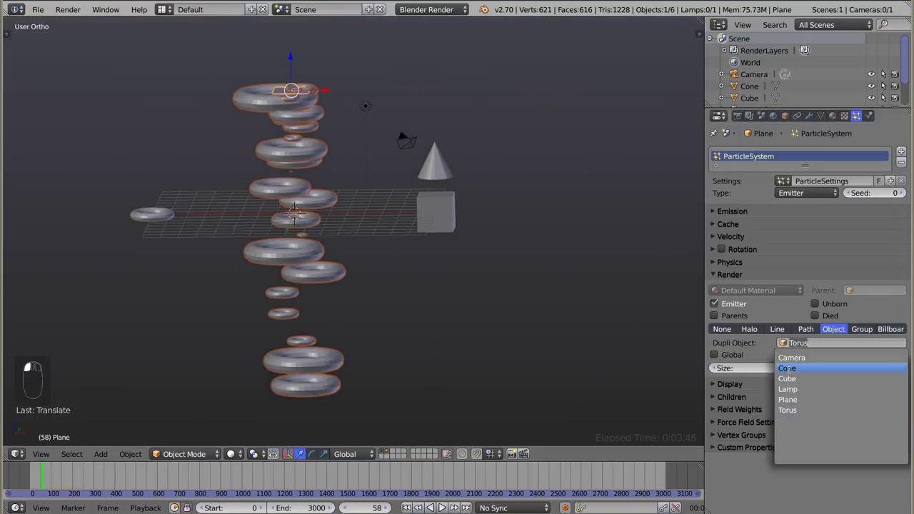
{"action": "left_click_drag", "start_coordinate": [292, 277], "coordinate": [713, 360]}
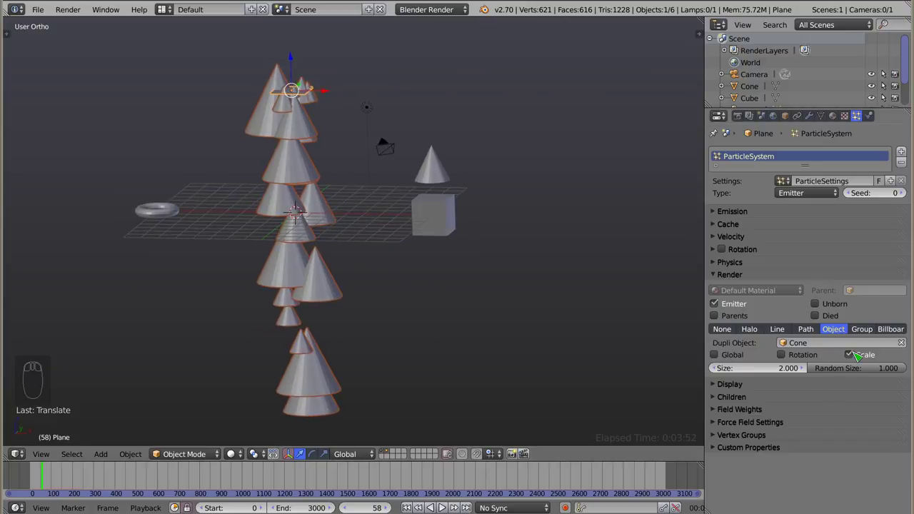
{"action": "left_click_drag", "start_coordinate": [781, 374], "coordinate": [445, 291]}
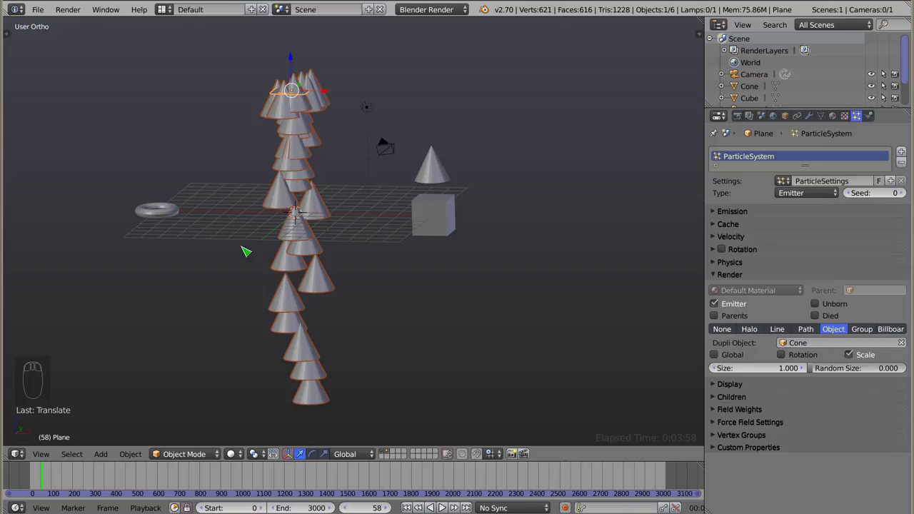
{"action": "left_click_drag", "start_coordinate": [282, 239], "coordinate": [864, 357]}
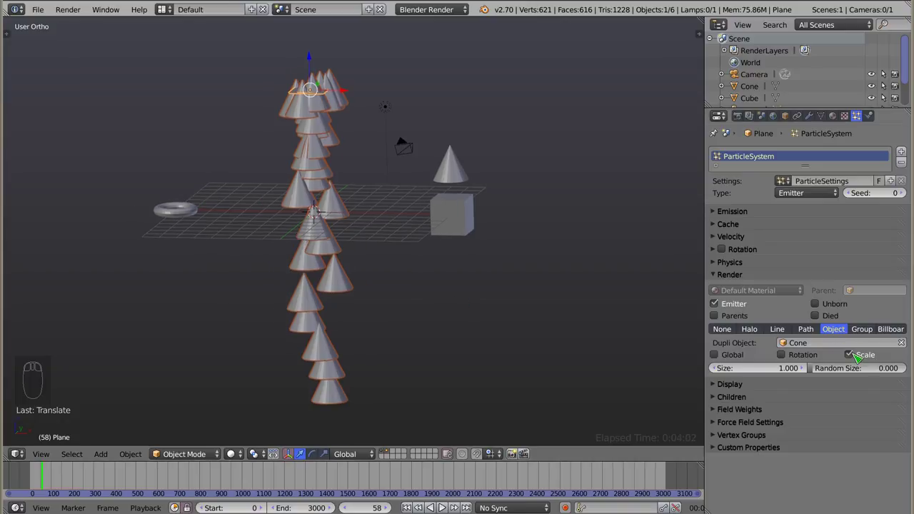
{"action": "left_click", "coordinate": [858, 359]}
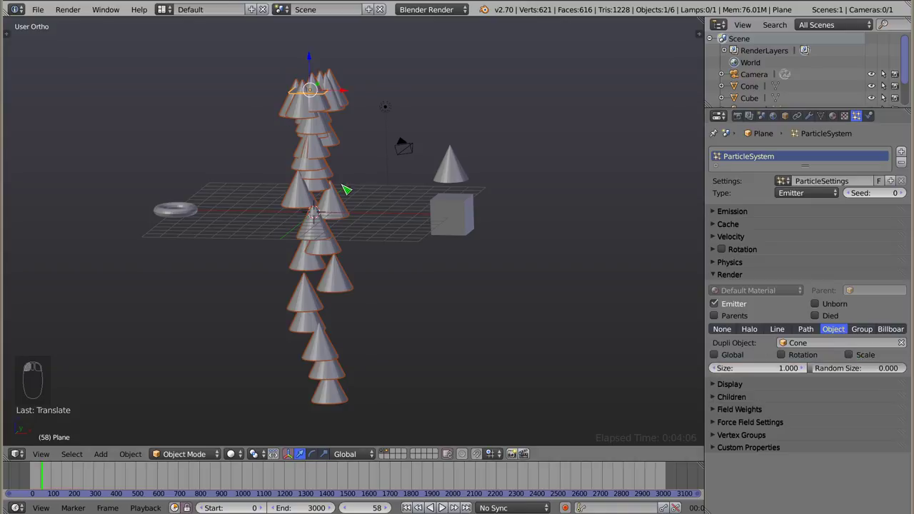
Step: Test scaling the source cone, then re-enable Scale on the plane's particle Render panel
{"action": "right_click", "coordinate": [458, 172]}
{"action": "left_click_drag", "start_coordinate": [301, 93], "coordinate": [268, 268]}
{"action": "key", "text": "s"}
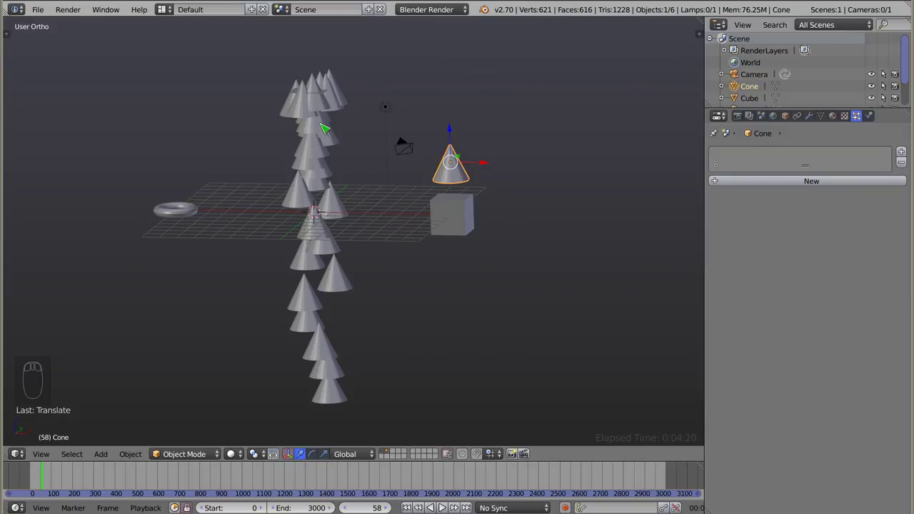
{"action": "right_click", "coordinate": [325, 96]}
{"action": "left_click", "coordinate": [856, 360]}
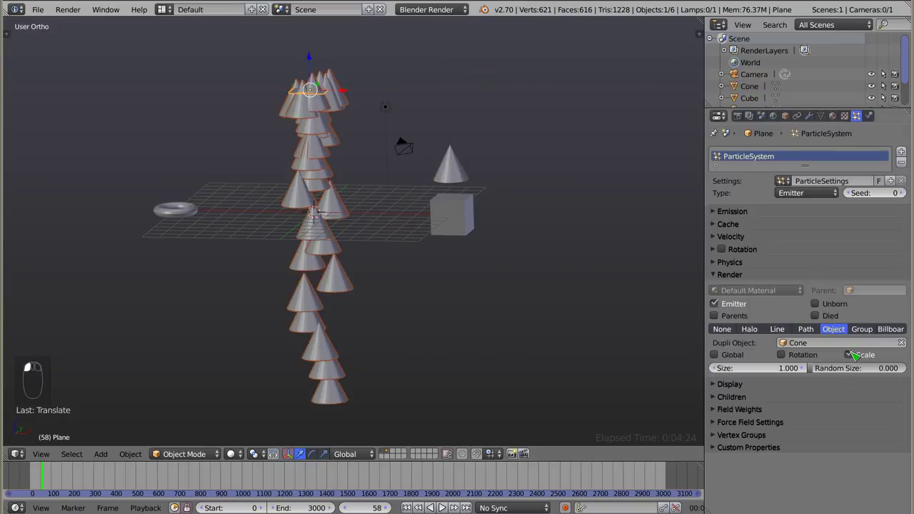
Step: Trial-scale the source cone with S and cancel so it keeps its original size
{"action": "right_click", "coordinate": [455, 179]}
{"action": "key", "text": "s"}
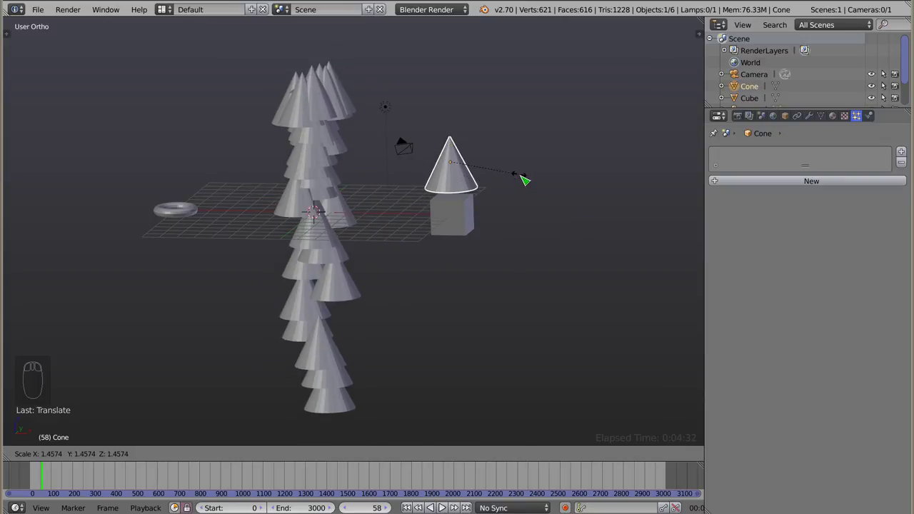
{"action": "right_click", "coordinate": [314, 97]}
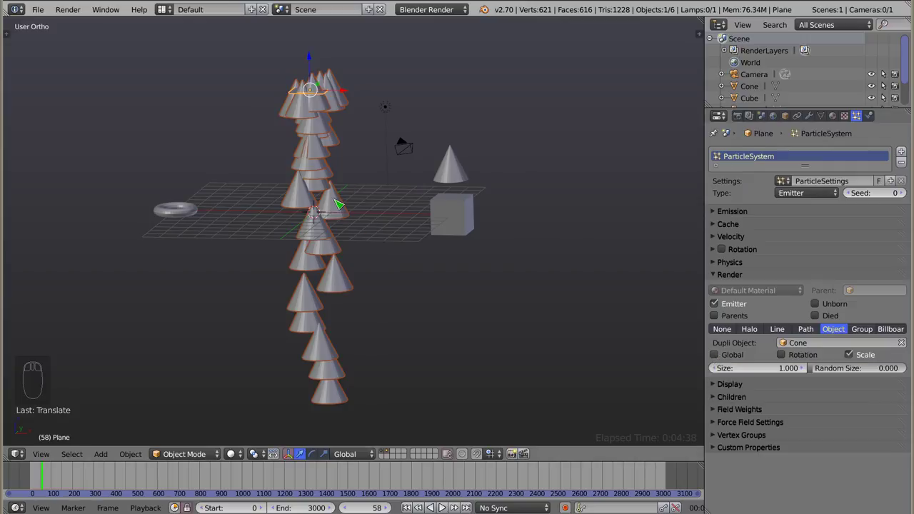
Step: Show the Transform sidebar with N and compare the cone's and plane's values
{"action": "right_click", "coordinate": [462, 175]}
{"action": "key", "text": "n"}
{"action": "left_click_drag", "start_coordinate": [677, 226], "coordinate": [648, 78]}
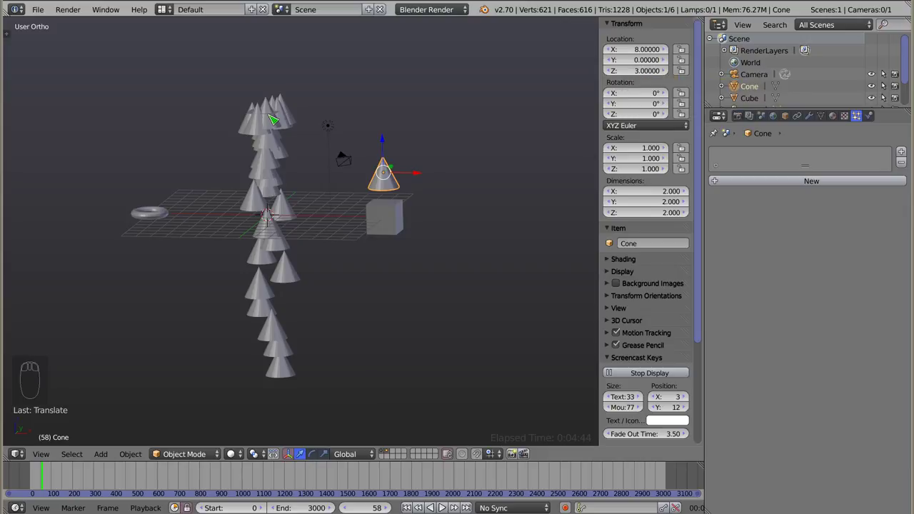
{"action": "right_click", "coordinate": [272, 116]}
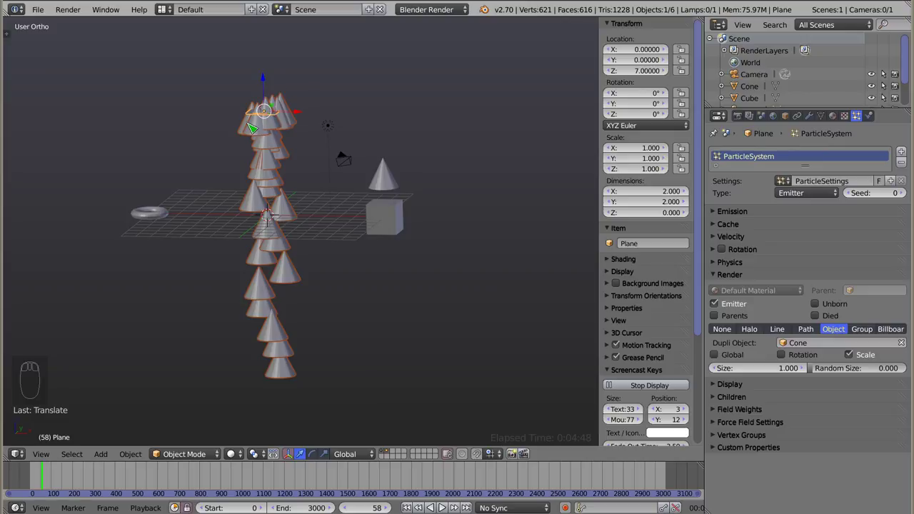
{"action": "left_click_drag", "start_coordinate": [388, 182], "coordinate": [723, 360]}
{"action": "right_click", "coordinate": [723, 360]}
{"action": "left_click", "coordinate": [722, 359]}
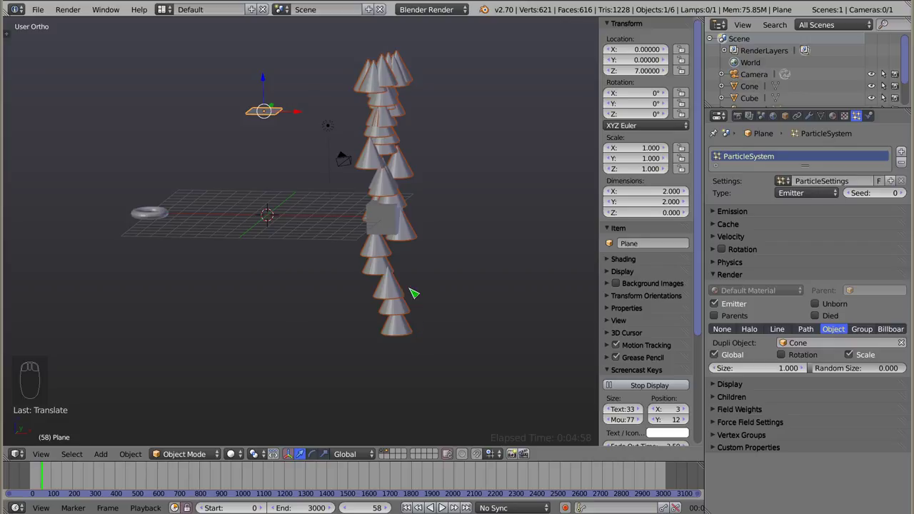
Step: Trial-move the source cone with G, then reselect the plane back in the original layout
{"action": "right_click", "coordinate": [394, 186]}
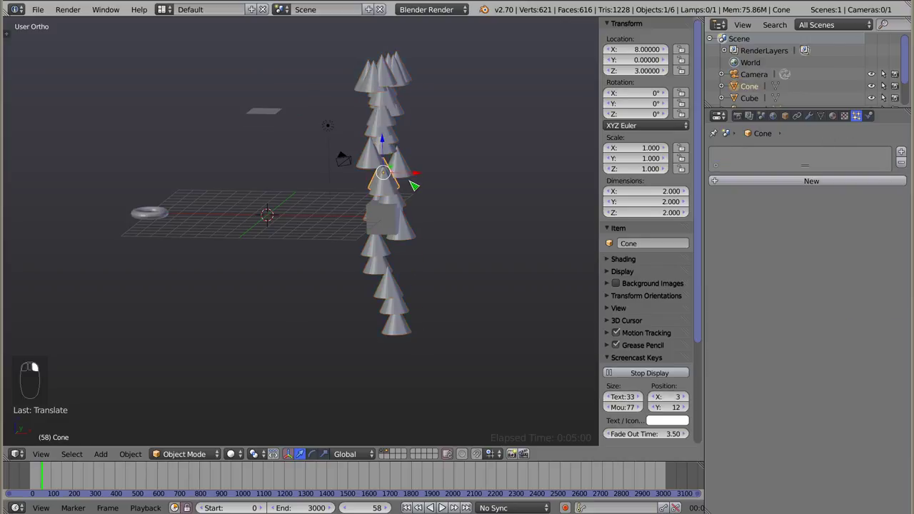
{"action": "key", "text": "g"}
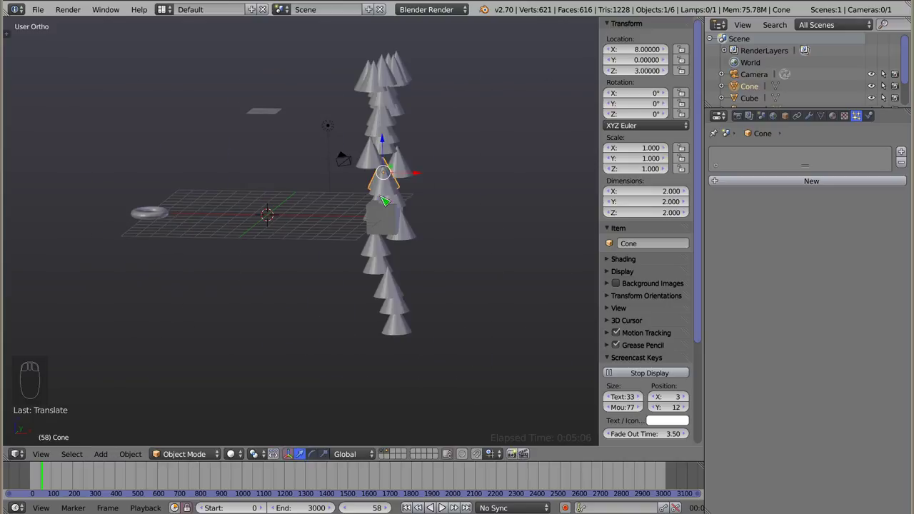
{"action": "right_click", "coordinate": [272, 113]}
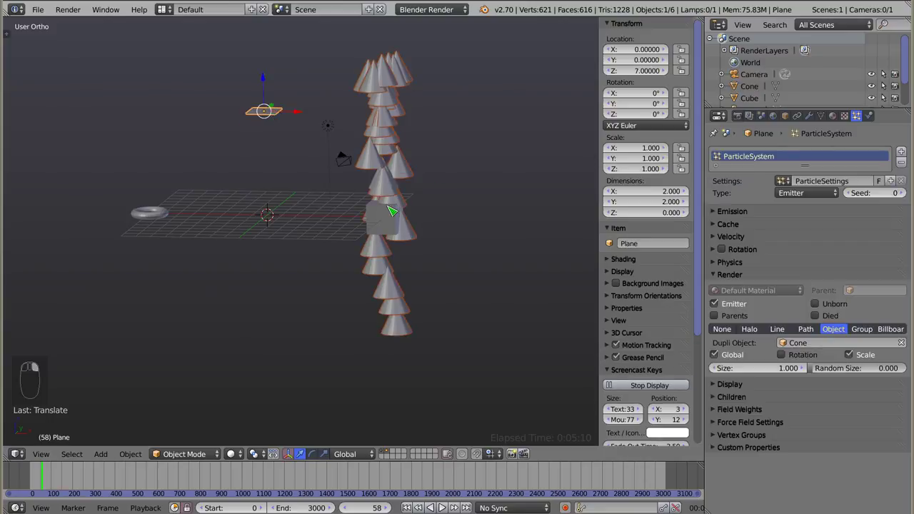
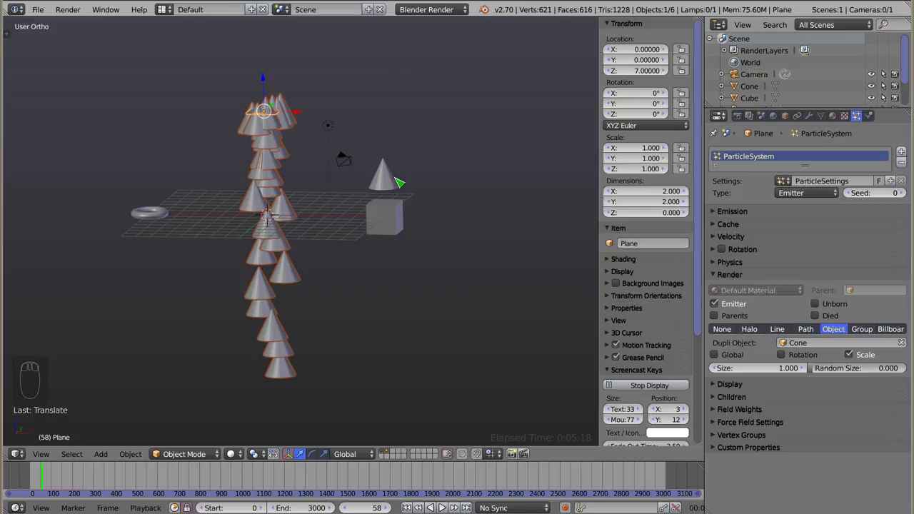
{"action": "left_click", "coordinate": [790, 360]}
{"action": "right_click", "coordinate": [388, 178]}
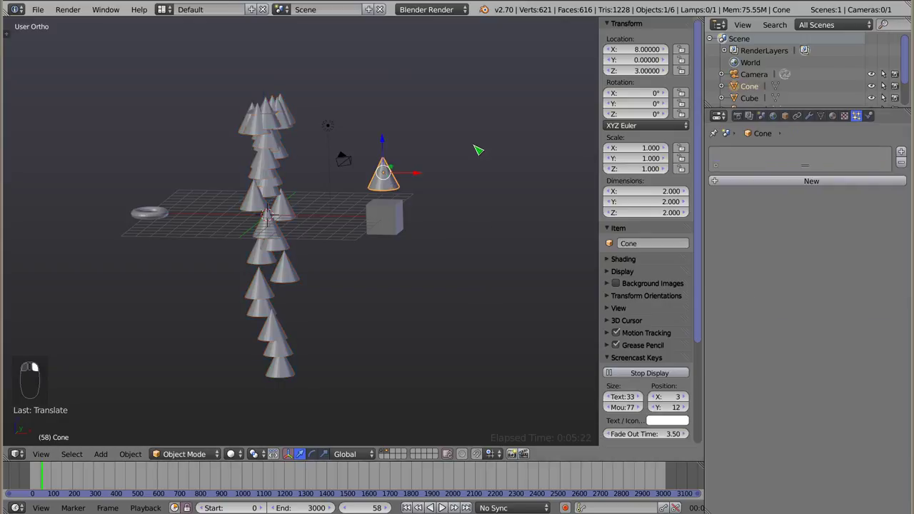
{"action": "key", "text": "r"}
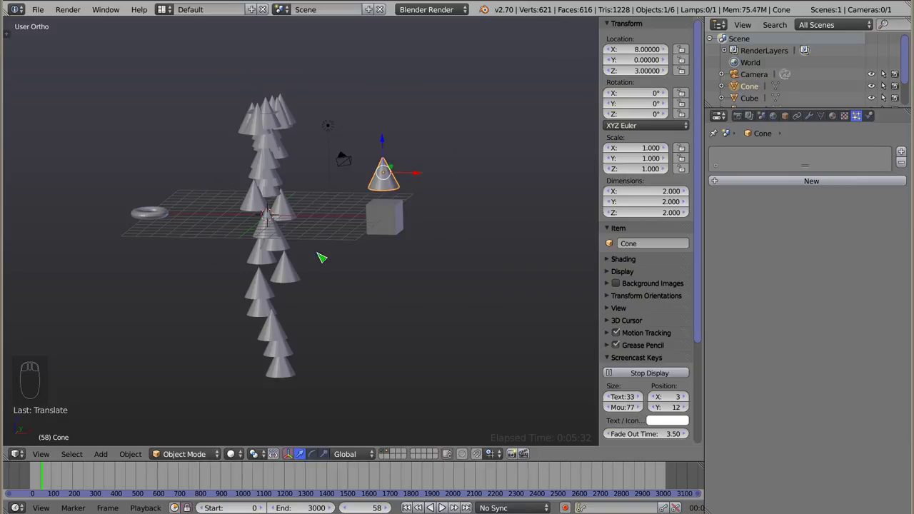
{"action": "key", "text": "r"}
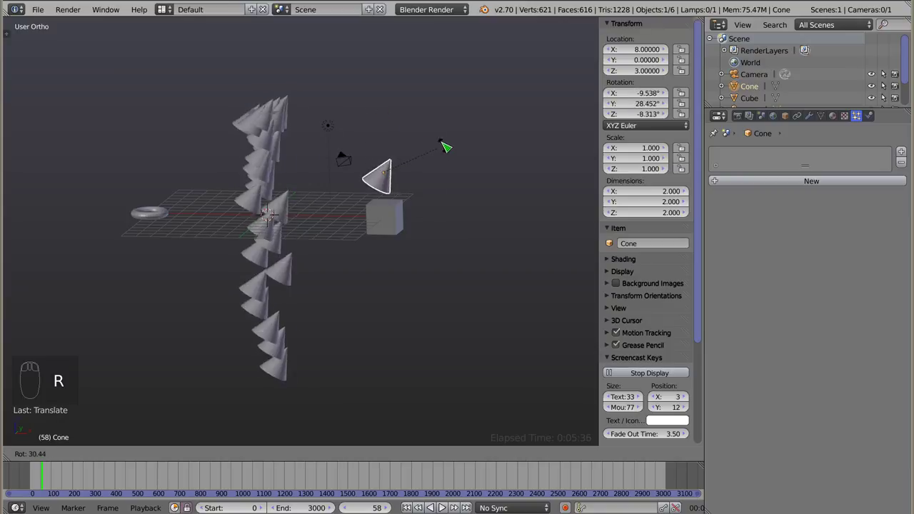
{"action": "right_click", "coordinate": [271, 115]}
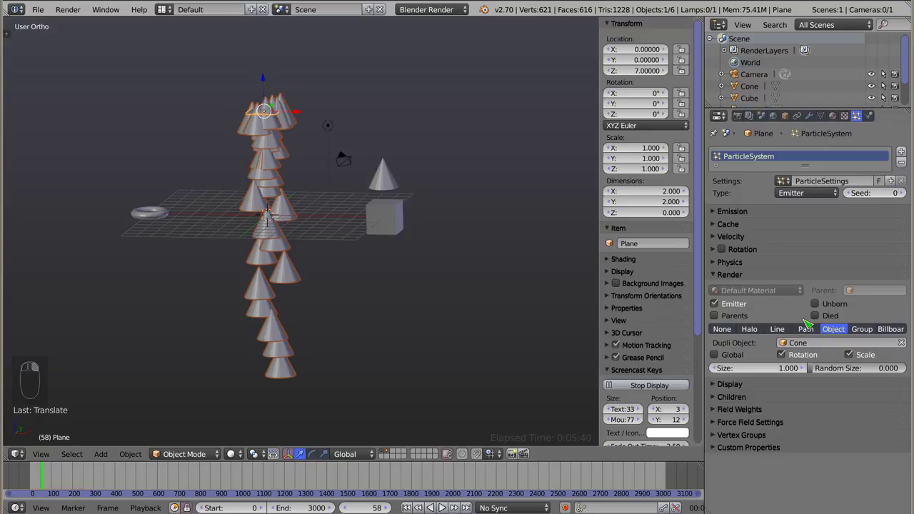